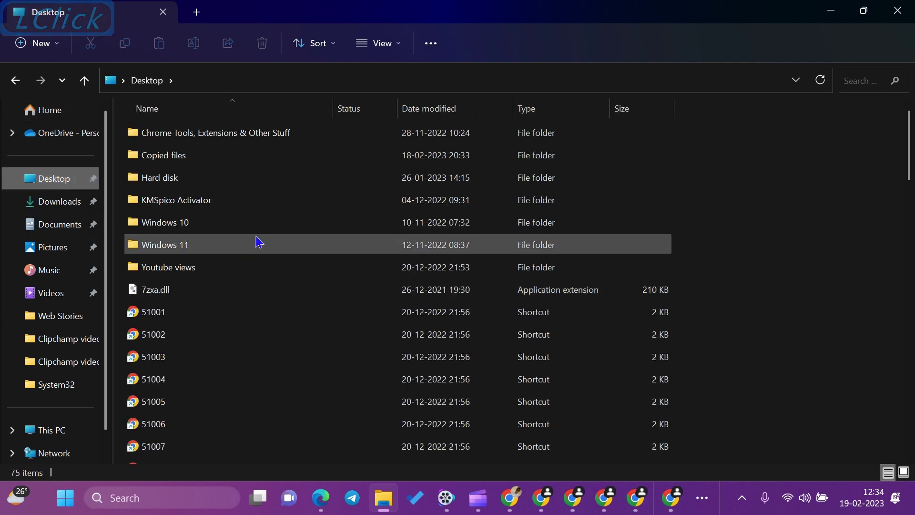
# Navigate from This PC into the OS (C:) drive's Users folder listing the profile folders.
pyautogui.click(49, 410)
pyautogui.click(231, 143)
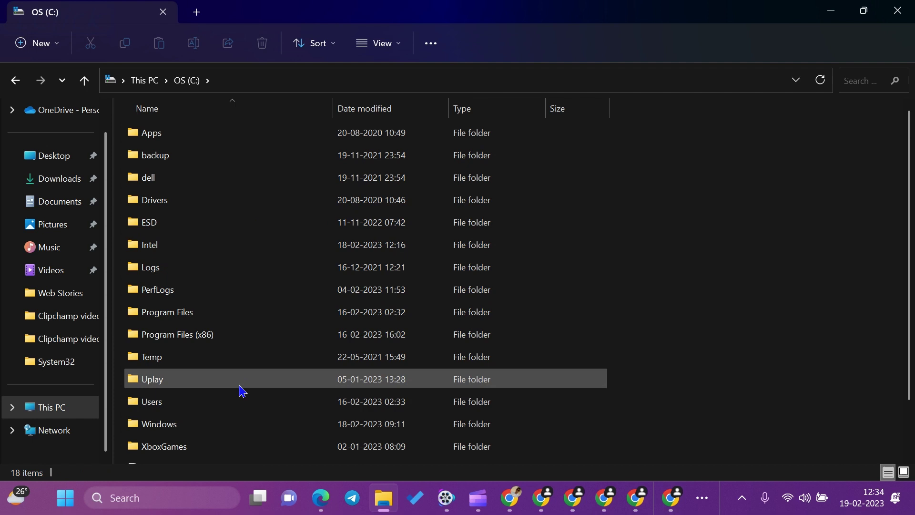
pyautogui.click(254, 344)
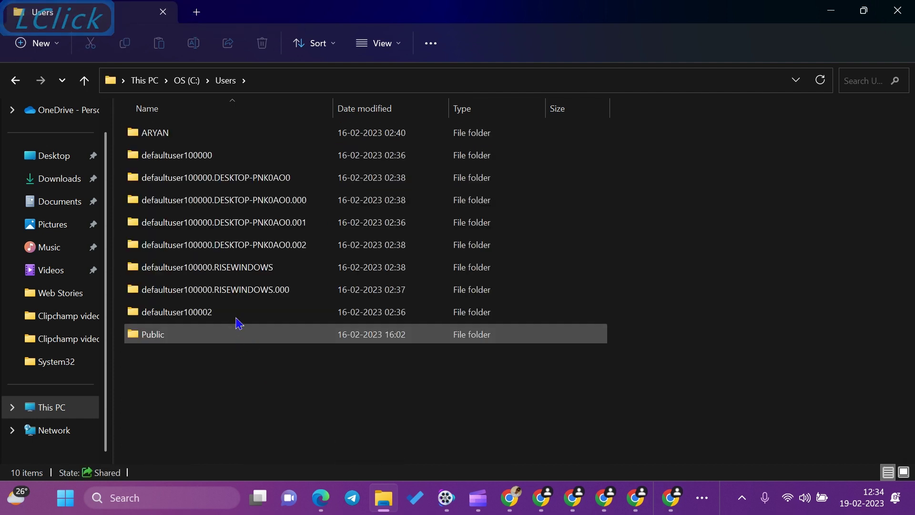